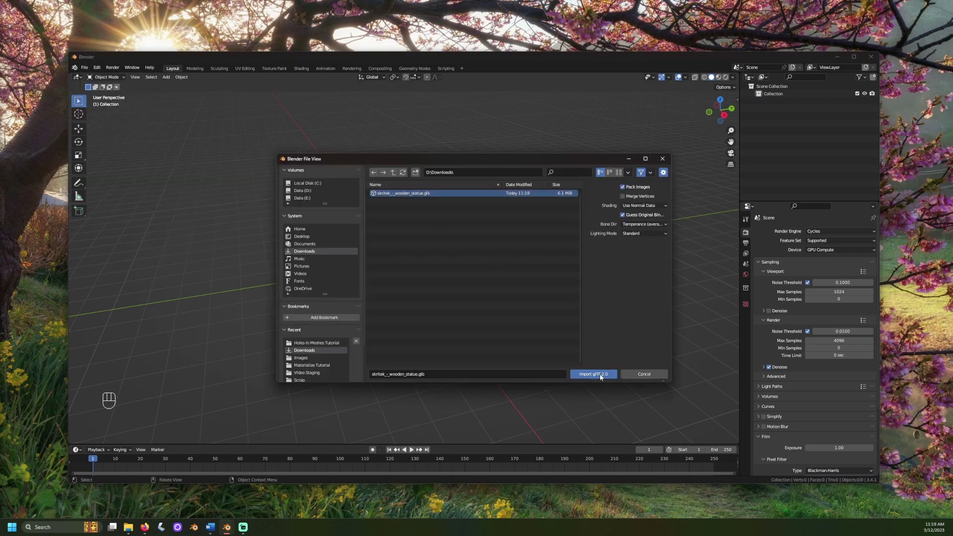
Step: Import the wooden_statue .glb and enter Edit Mode on its mesh
{"action": "middle_click", "coordinate": [659, 244]}
{"action": "right_click", "coordinate": [660, 244]}
{"action": "key", "text": "Tab"}
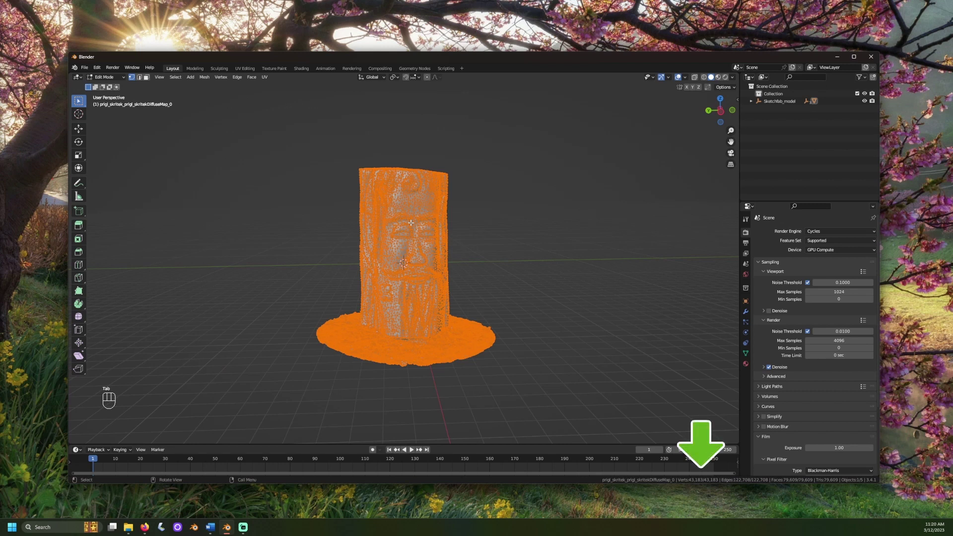
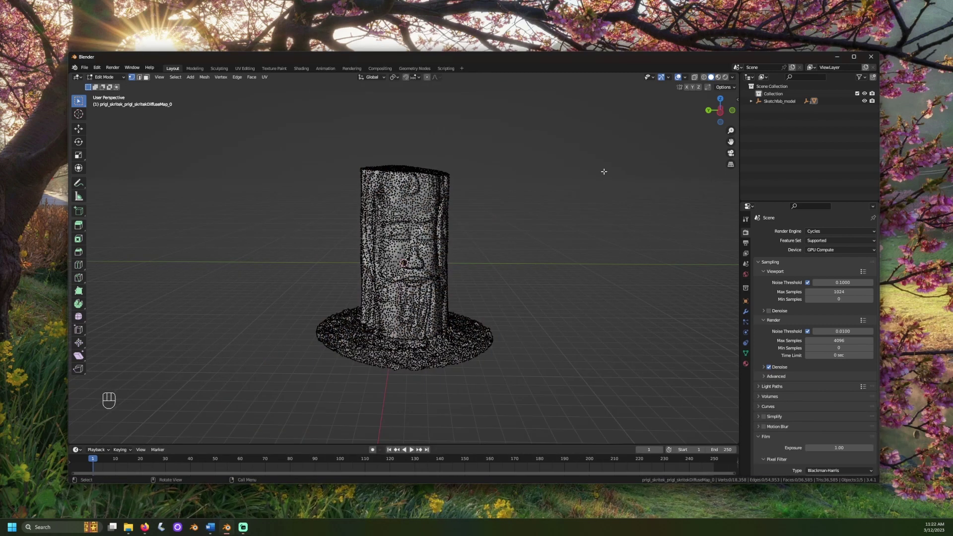
Step: View the statue from the top and start circle-selecting the flat base disc vertices
{"action": "left_click", "coordinate": [699, 79]}
{"action": "key", "text": "KP_7"}
{"action": "key", "text": "c"}
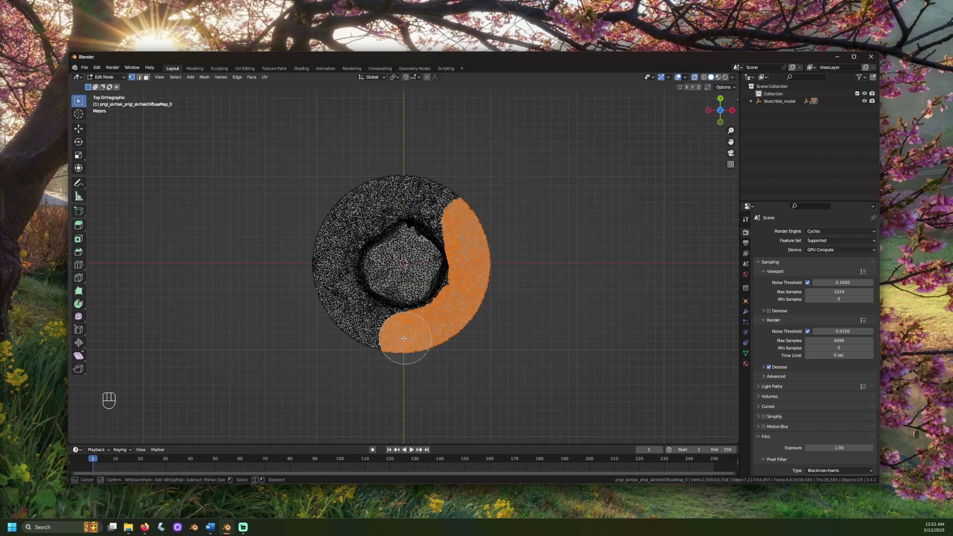
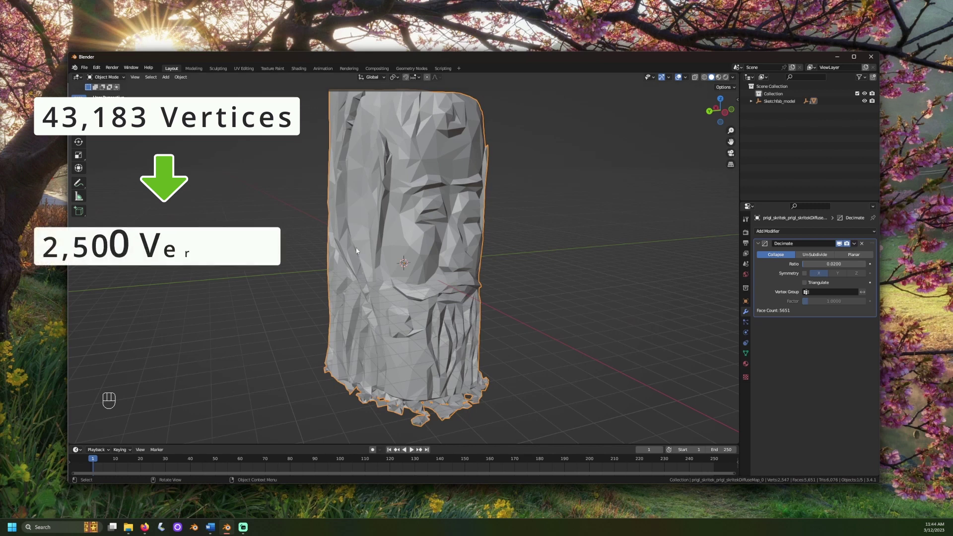
Step: Apply the Decimate modifier, leaving the statue at about 2,500 vertices
{"action": "left_click_drag", "start_coordinate": [857, 245], "coordinate": [840, 252]}
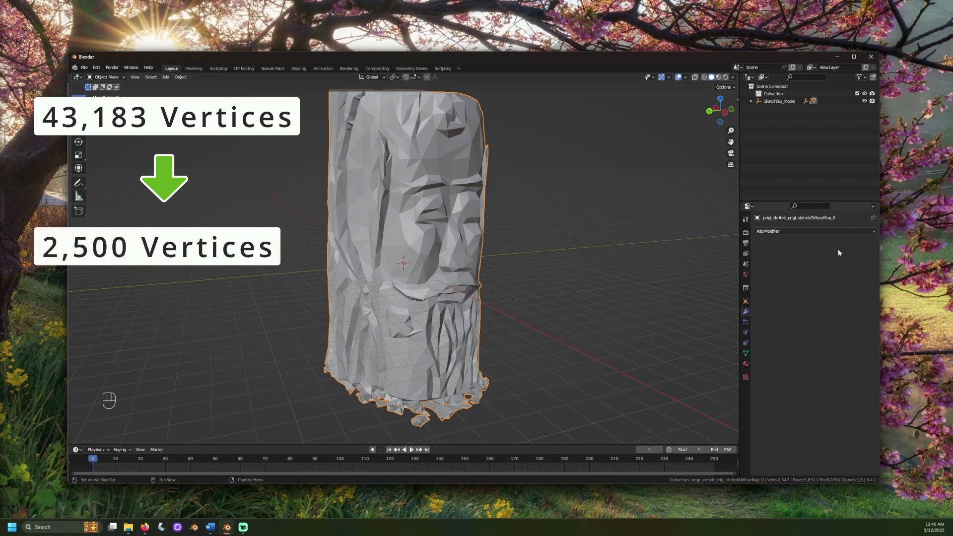
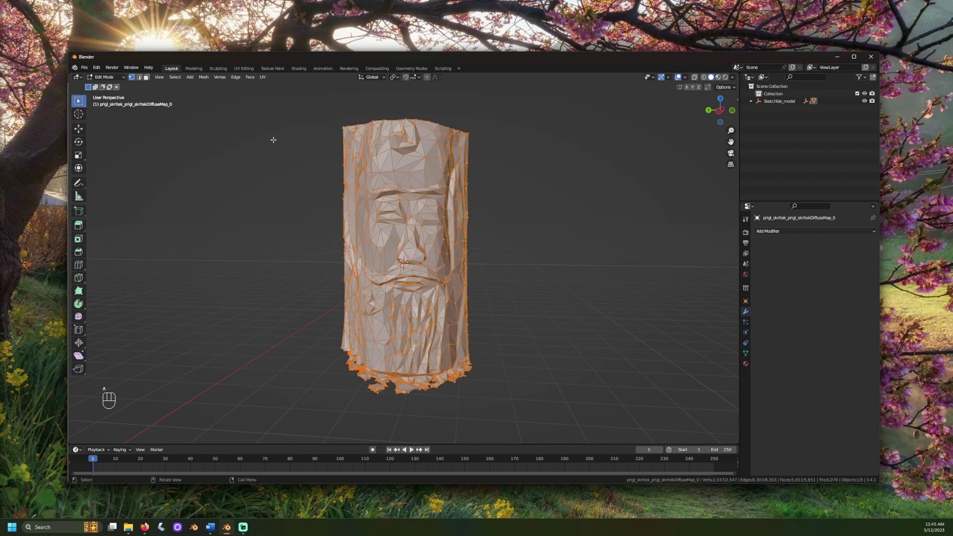
Step: Select the entire decimated statue mesh in Edit Mode
{"action": "key", "text": "a"}
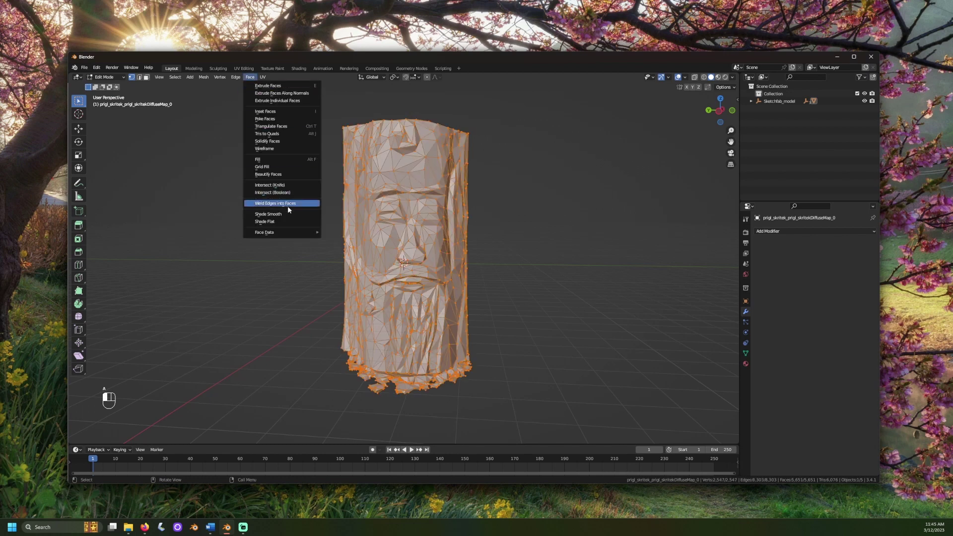
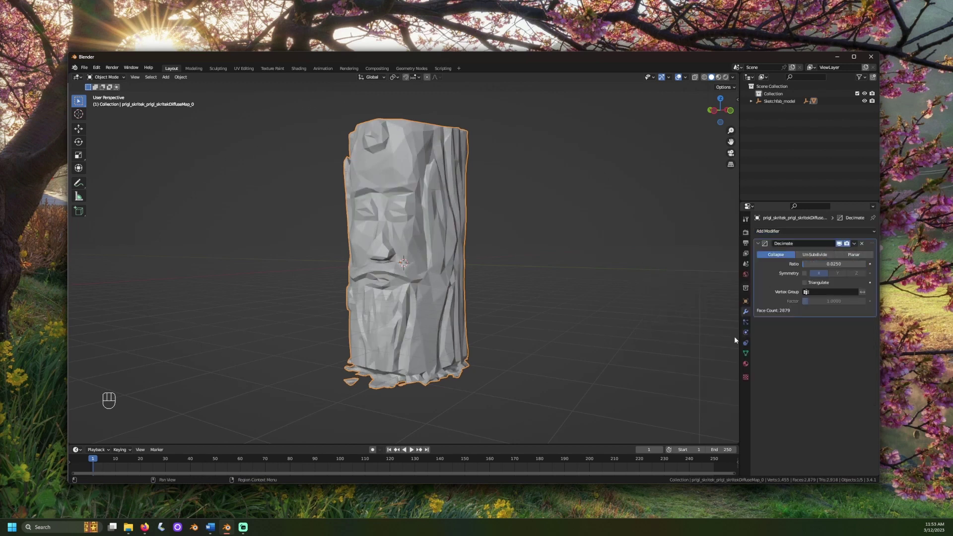
Step: Orbit the view around the statue to inspect the decimated result
{"action": "left_click_drag", "start_coordinate": [548, 248], "coordinate": [580, 246]}
{"action": "middle_click", "coordinate": [581, 246]}
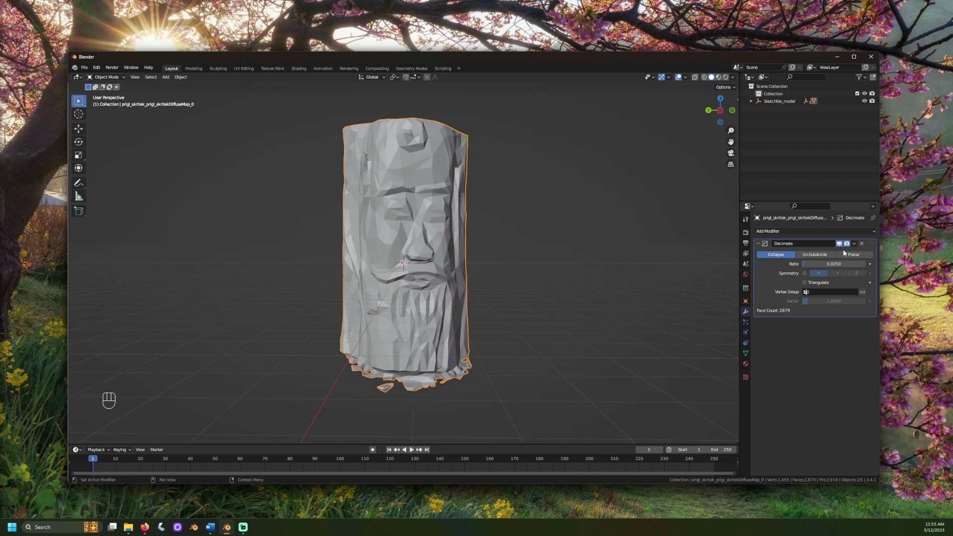